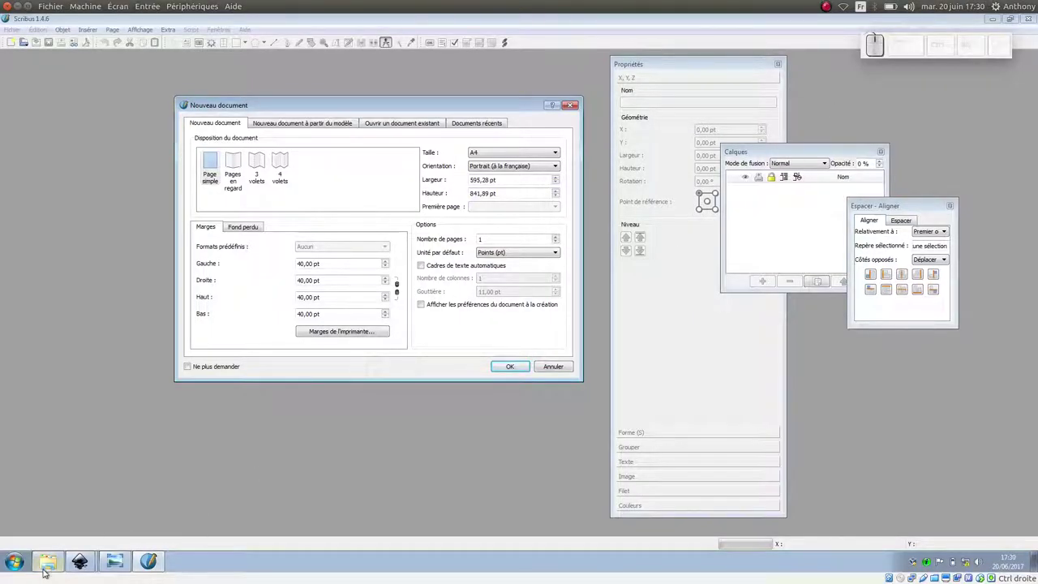
Step: In Explorer's Tuto Scribus folder, preview logo.png in the photo viewer and close it
left_click(50, 572)
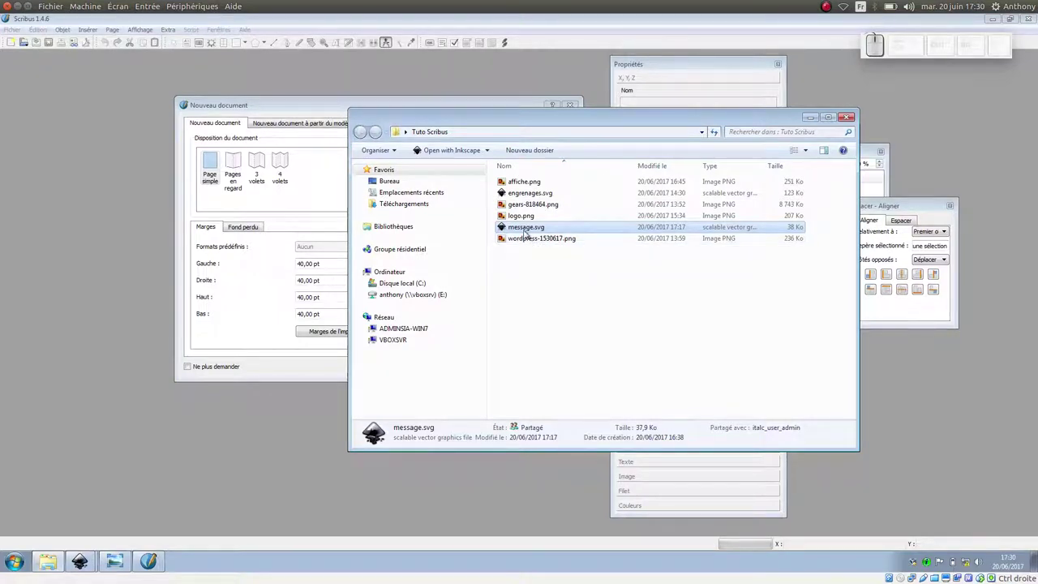
left_click(526, 221)
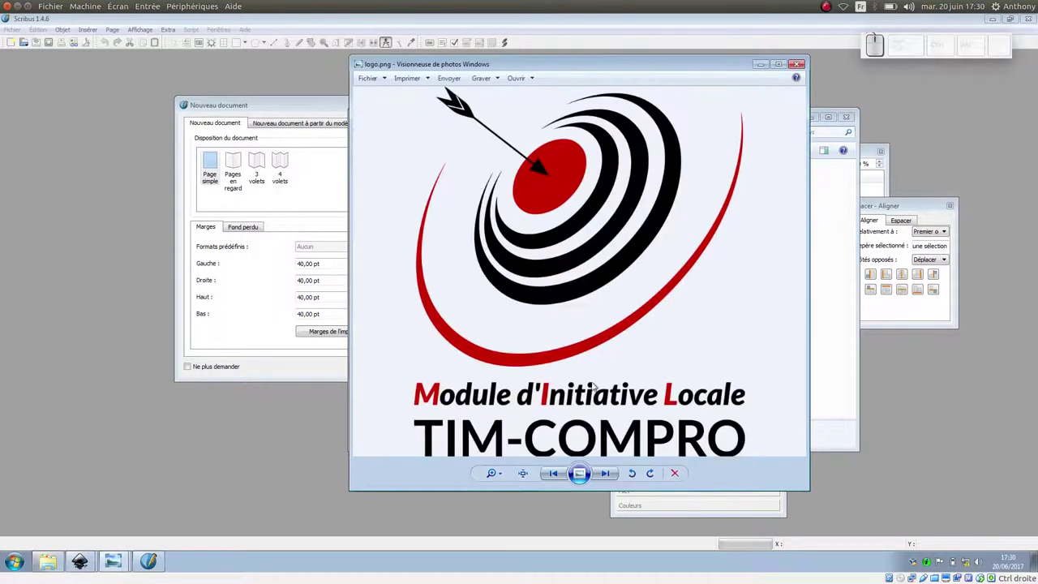
left_click(803, 66)
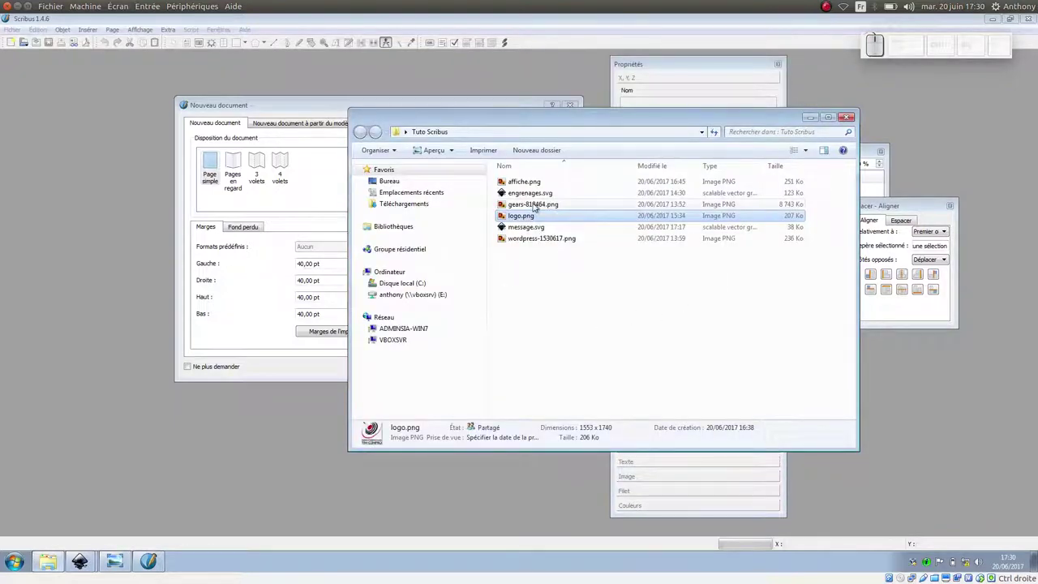
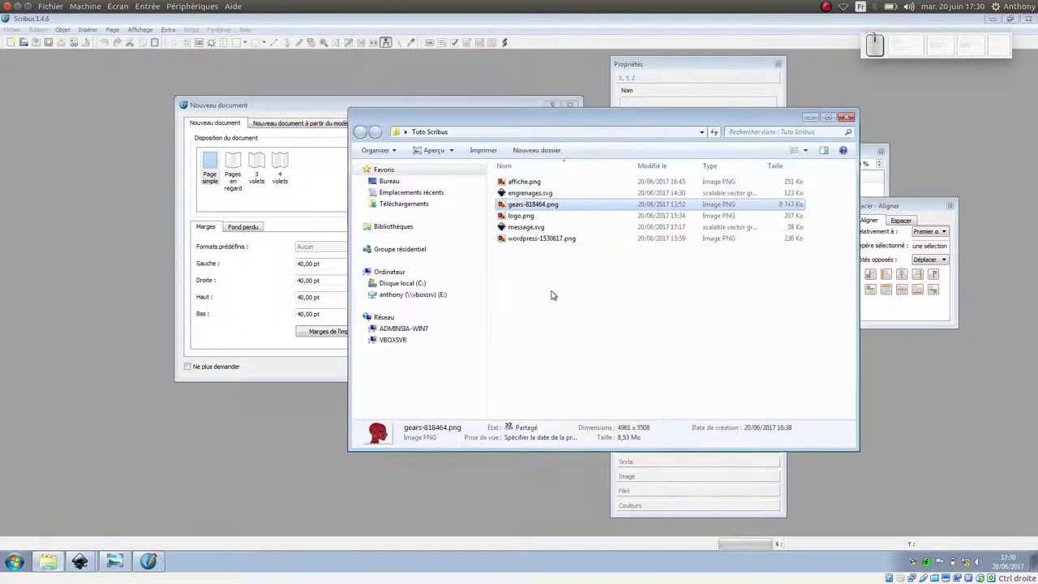
Step: Open the engrenages.svg gears drawing with Inkscape
left_click(540, 274)
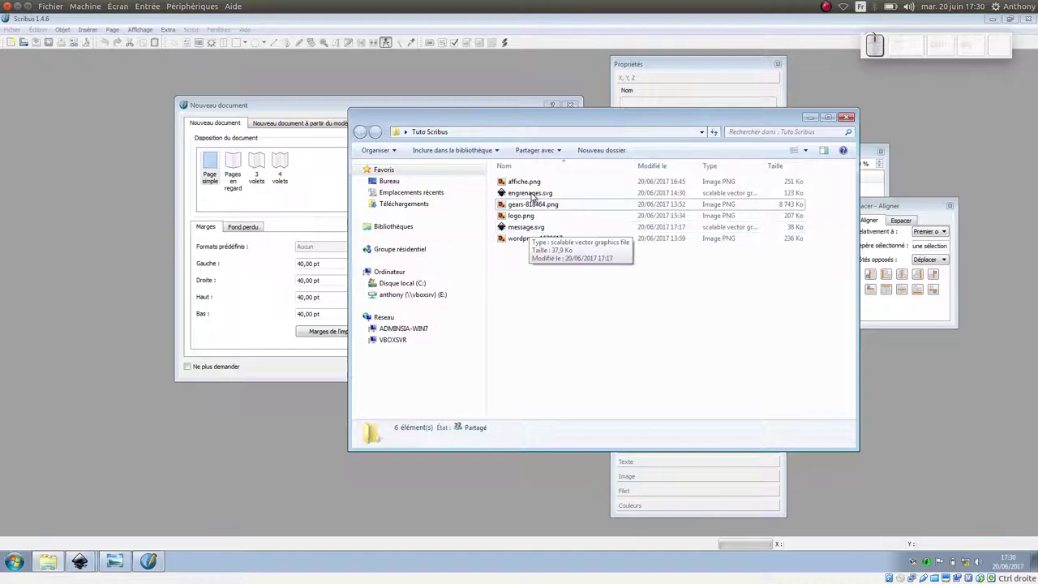
left_click(89, 566)
Step: Switch from engrenages.svg to the message.svg headline drawing in Inkscape
left_click(104, 522)
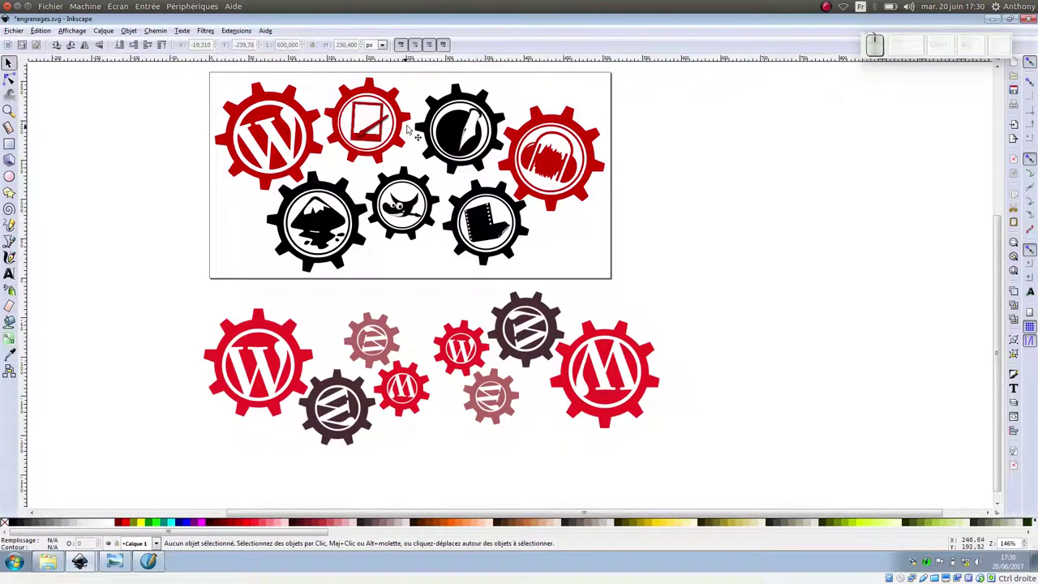
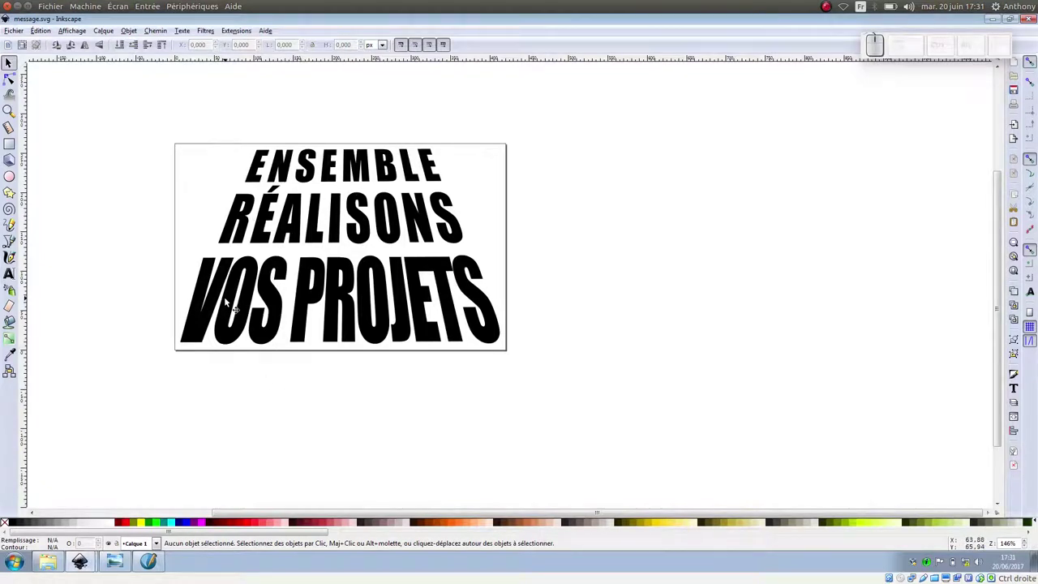
left_click(592, 258)
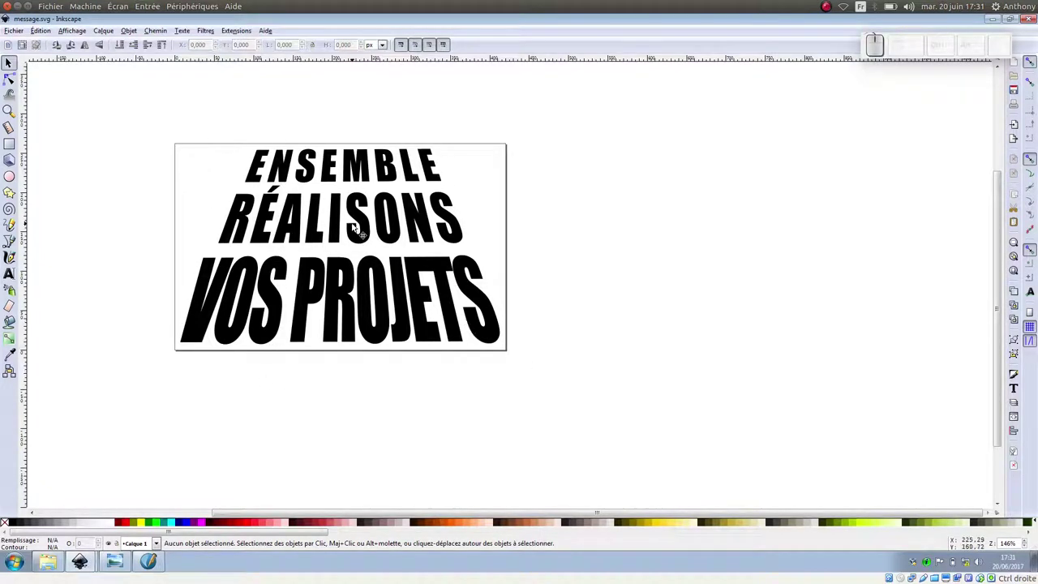
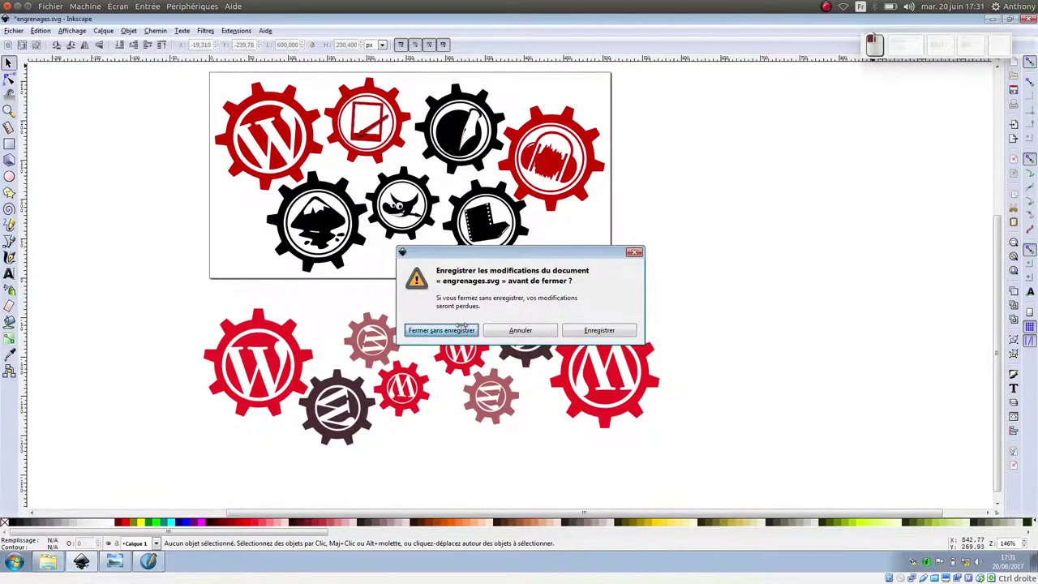
Step: Create a new single-page A3 document with 0 pt margins
left_click(543, 302)
left_click(322, 107)
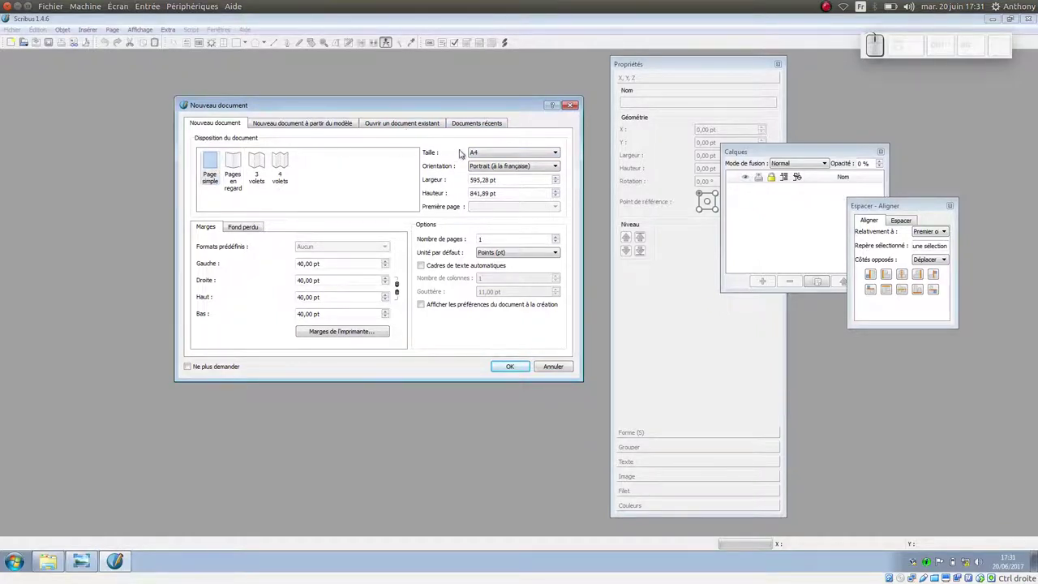
left_click(484, 158)
left_click(480, 217)
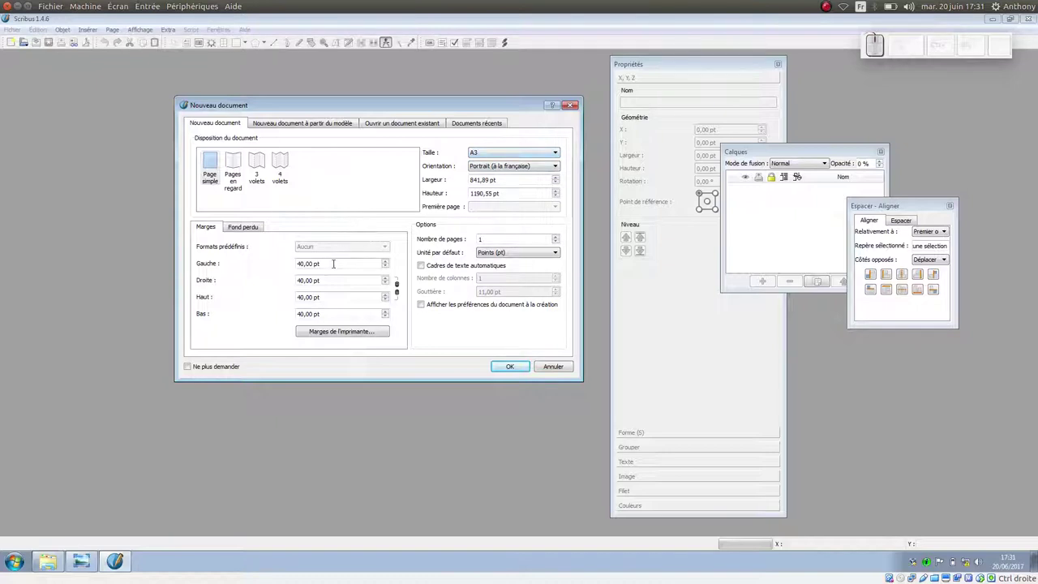
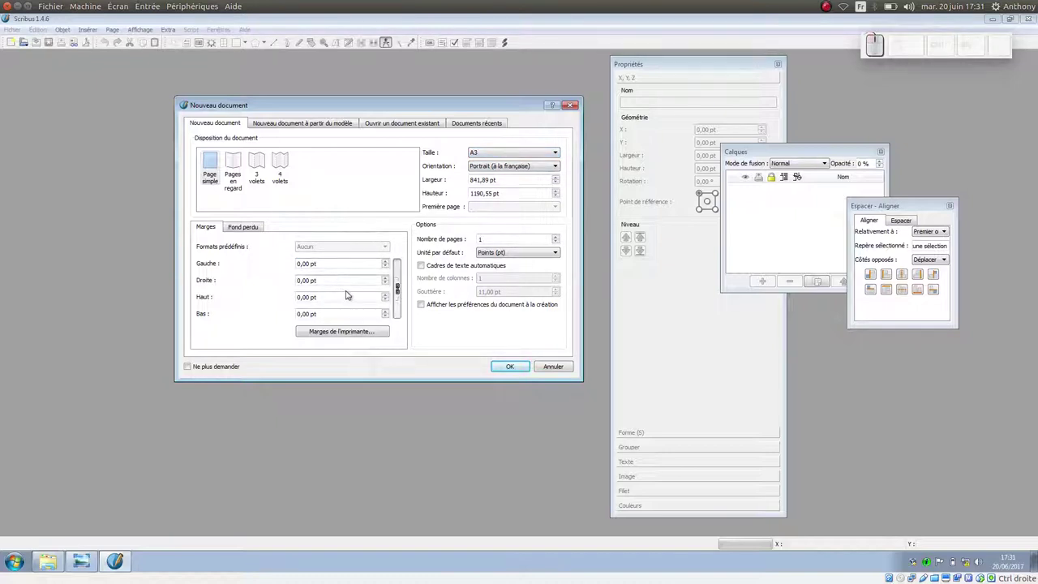
left_click(508, 371)
scroll("down", 3)
scroll("up", 3)
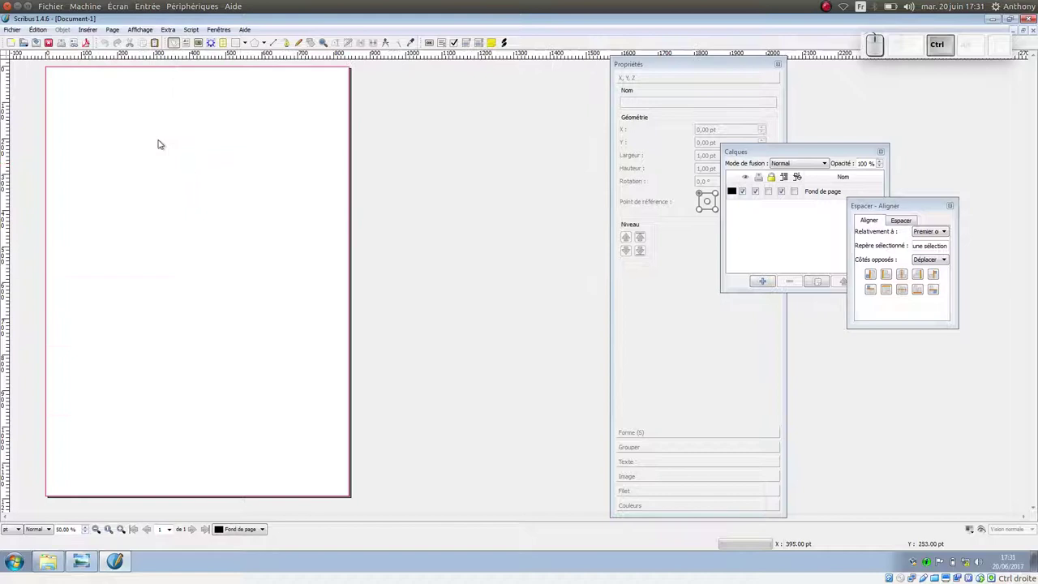
Step: Check the A3 page settings in Réglage du document and apply them
left_click(28, 36)
left_click(58, 202)
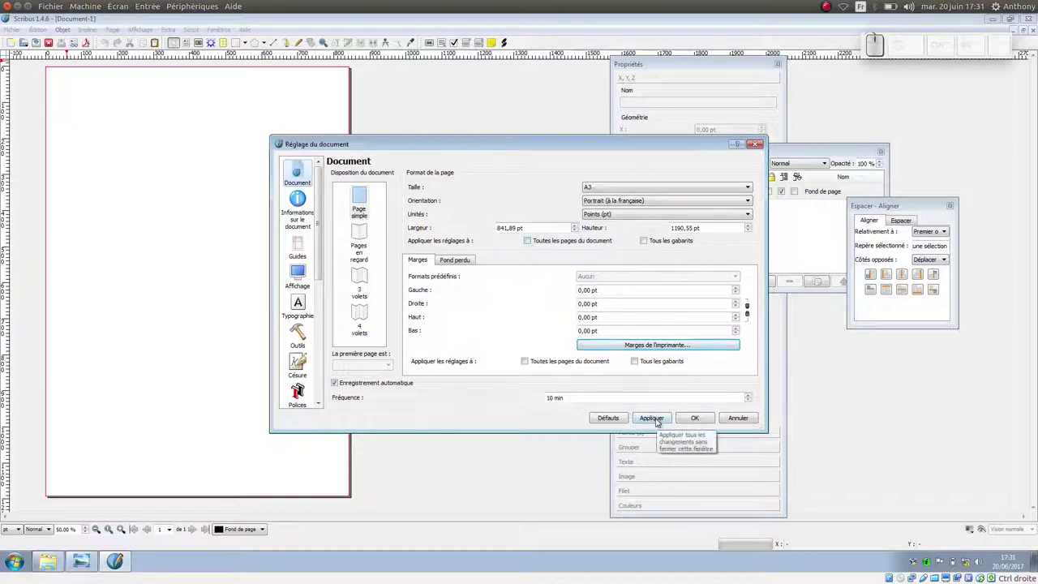
left_click(742, 421)
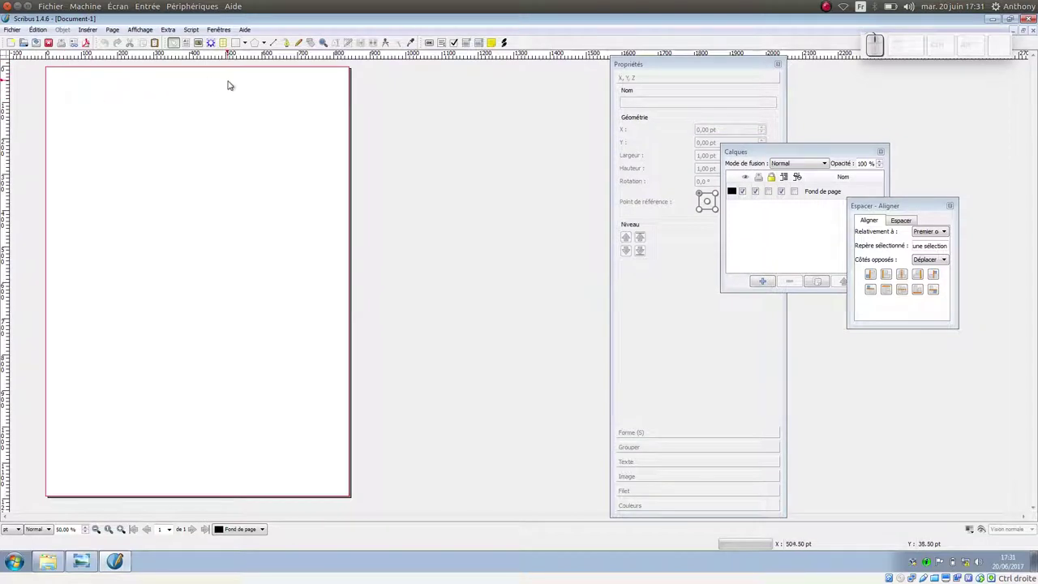
Step: Save the document as affiche-mil.sla in Desktop\Tuto Scribus
left_click(22, 32)
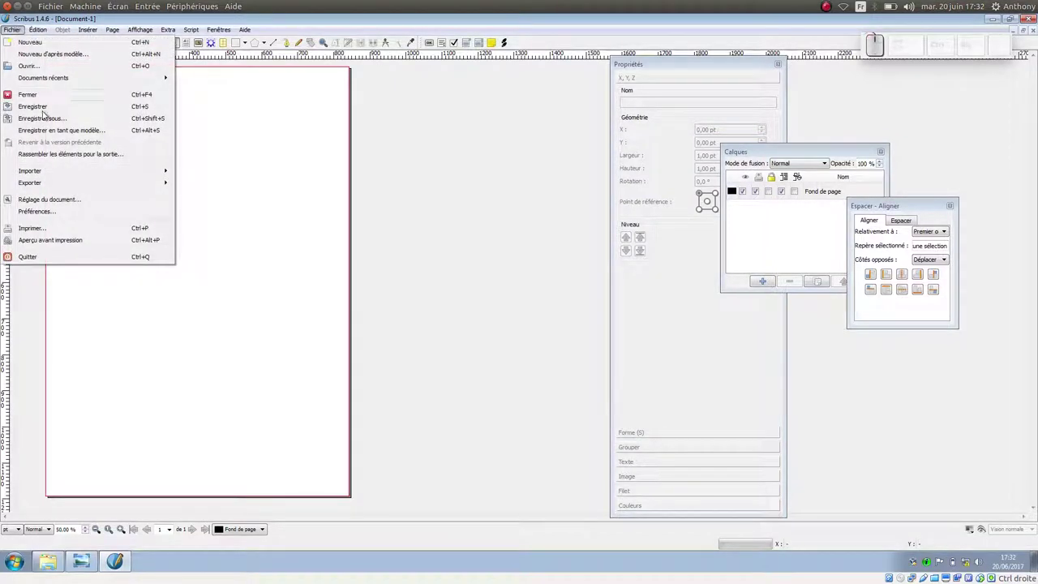
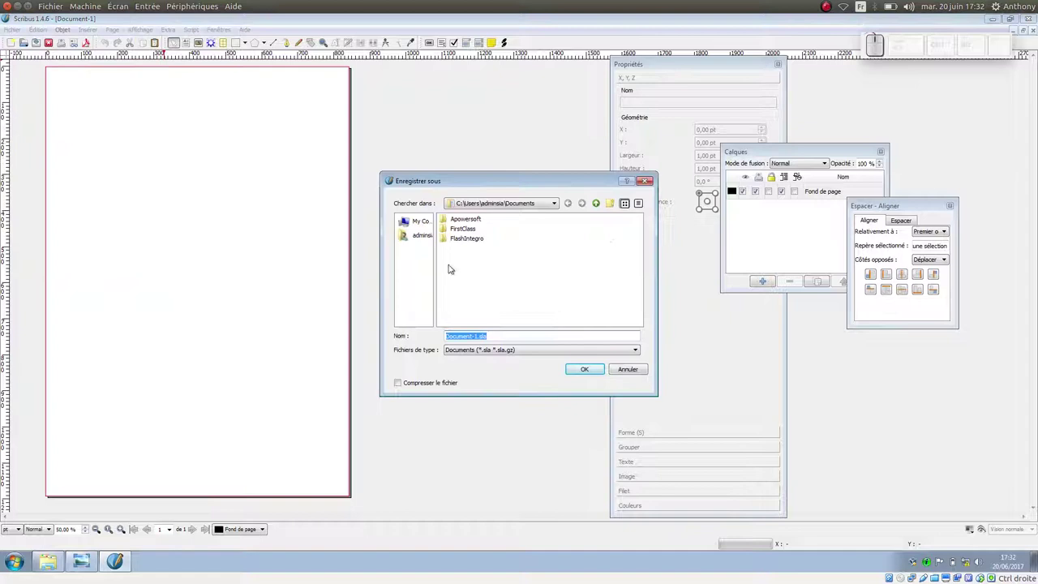
left_click(424, 240)
left_click(471, 270)
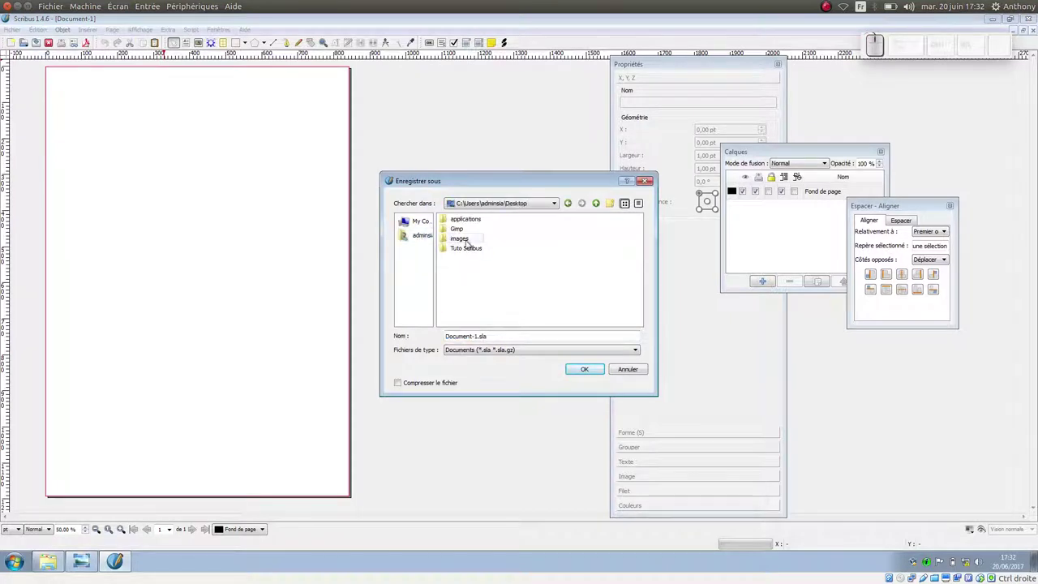
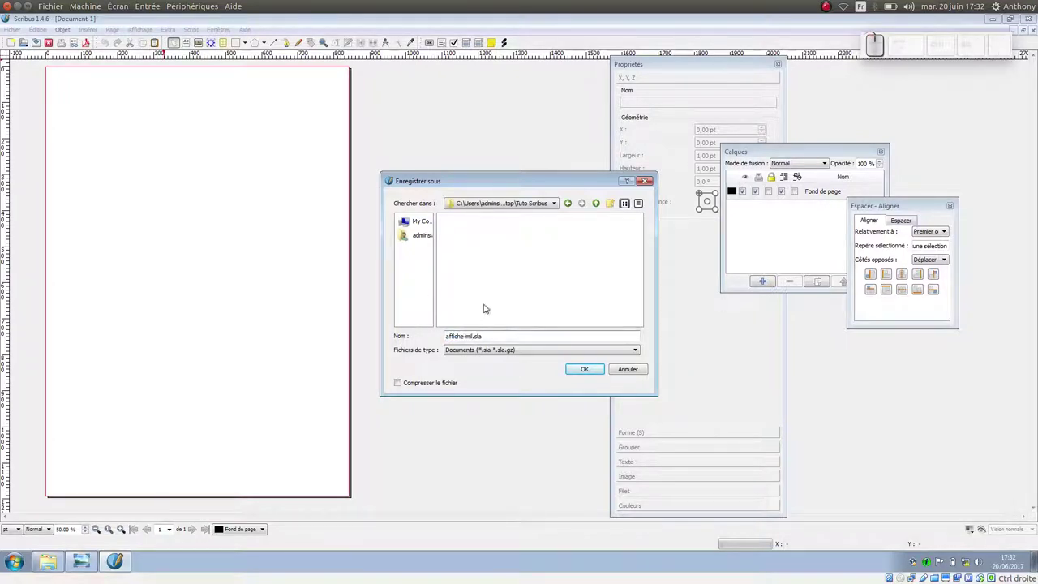
left_click(595, 376)
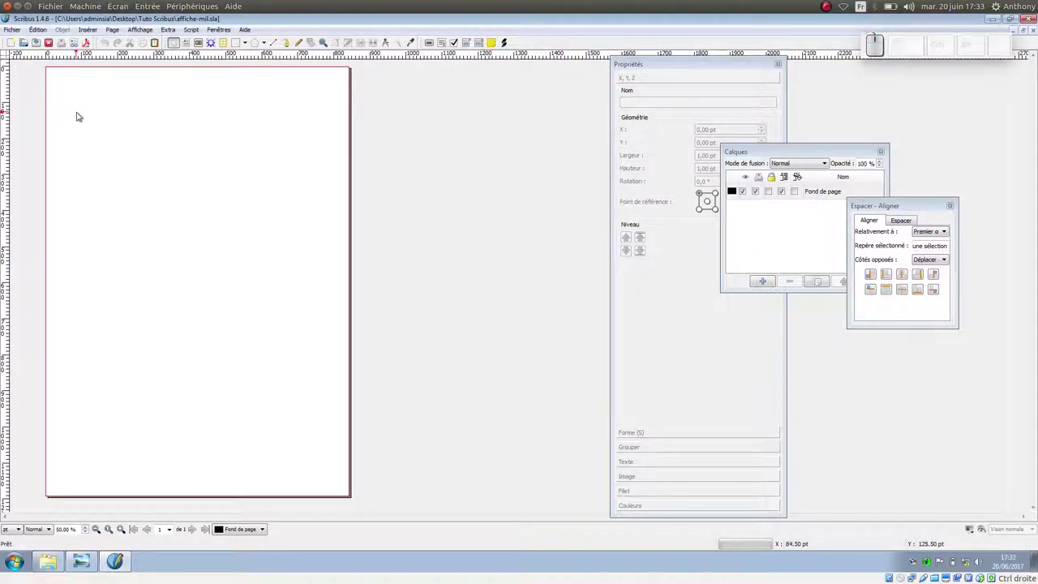
left_click(22, 33)
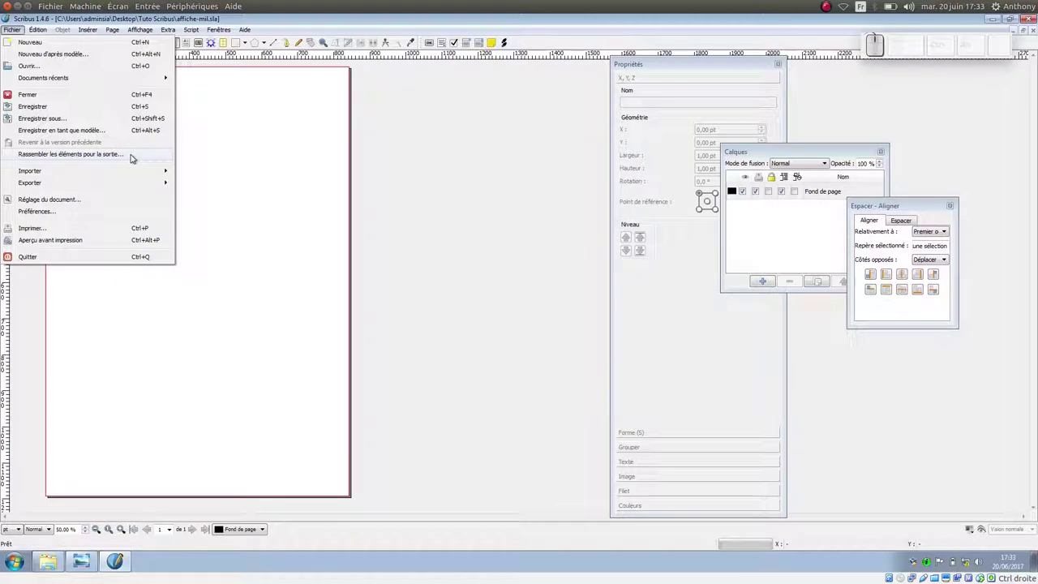
left_click(202, 152)
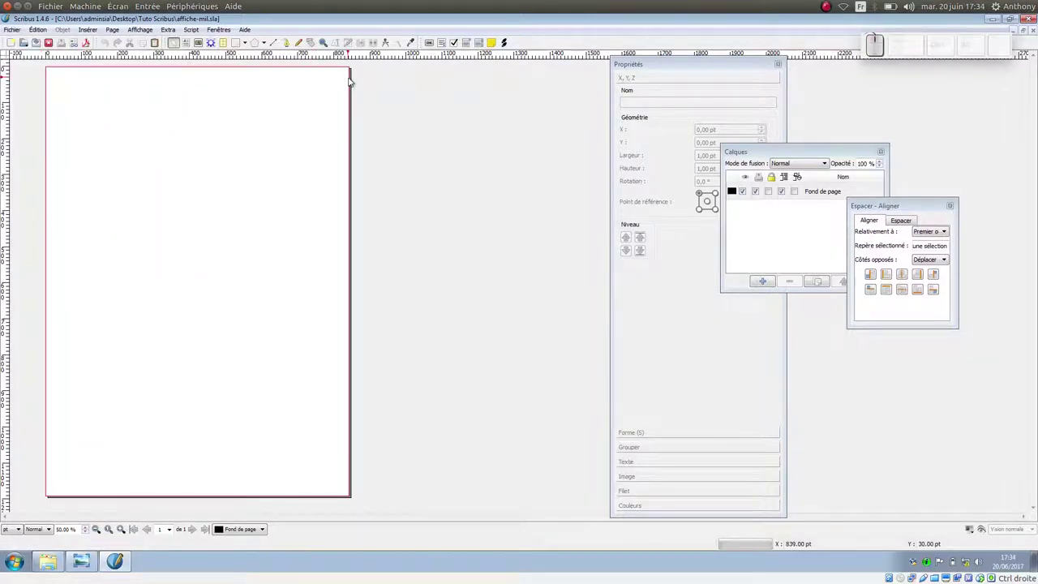
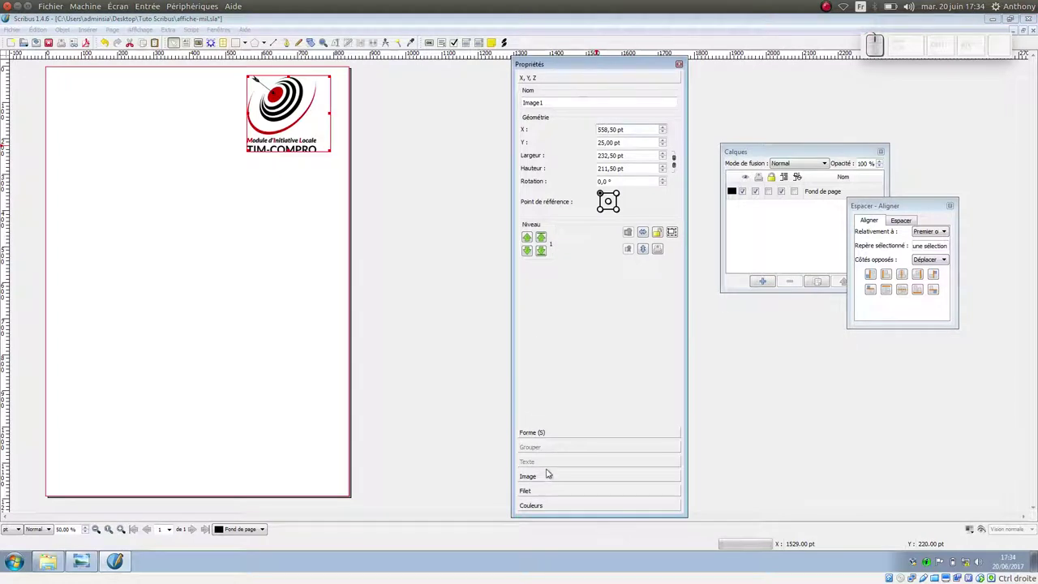
Step: Scale the TIM-COMPRO logo to fit its frame proportionally via Propriétés > Image
left_click(552, 483)
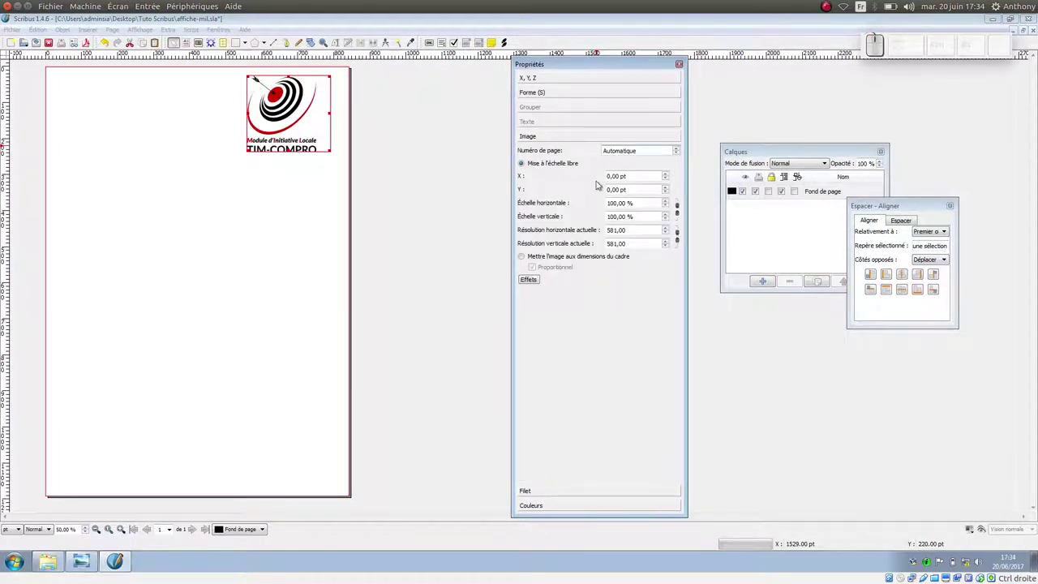
left_click(572, 262)
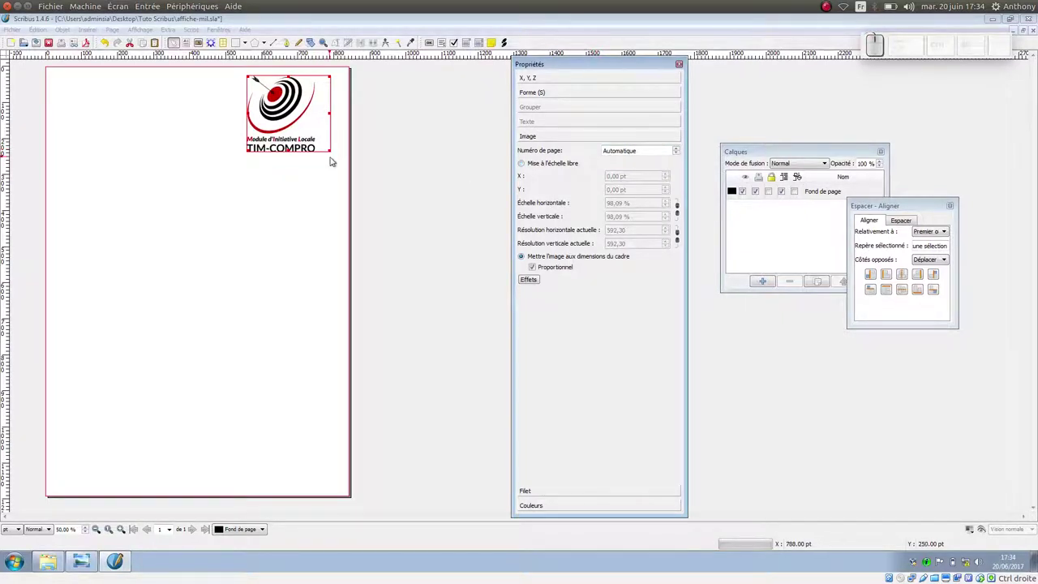
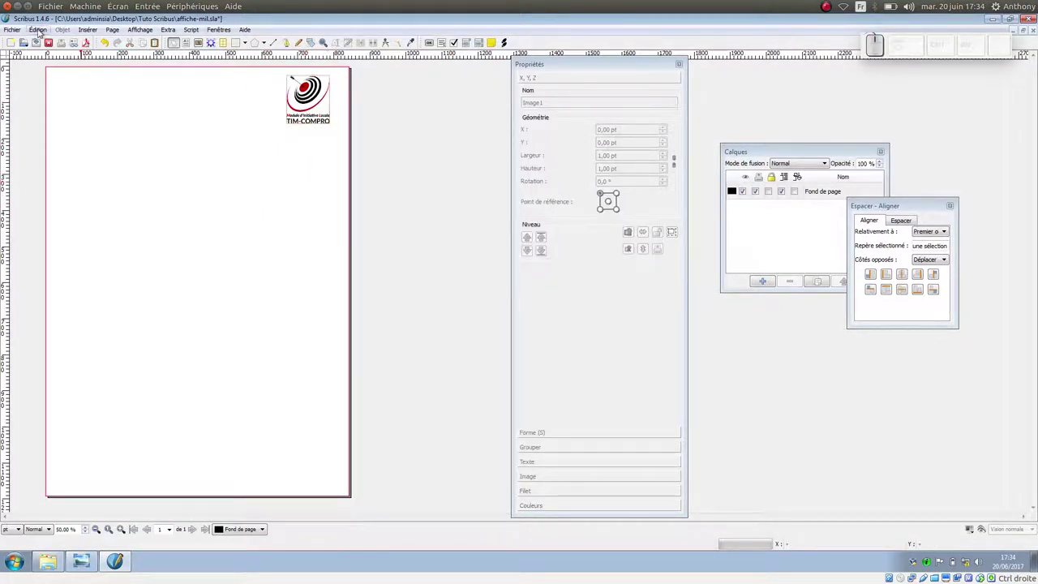
Step: Import the message.svg headline as a vector file onto the page
left_click(23, 31)
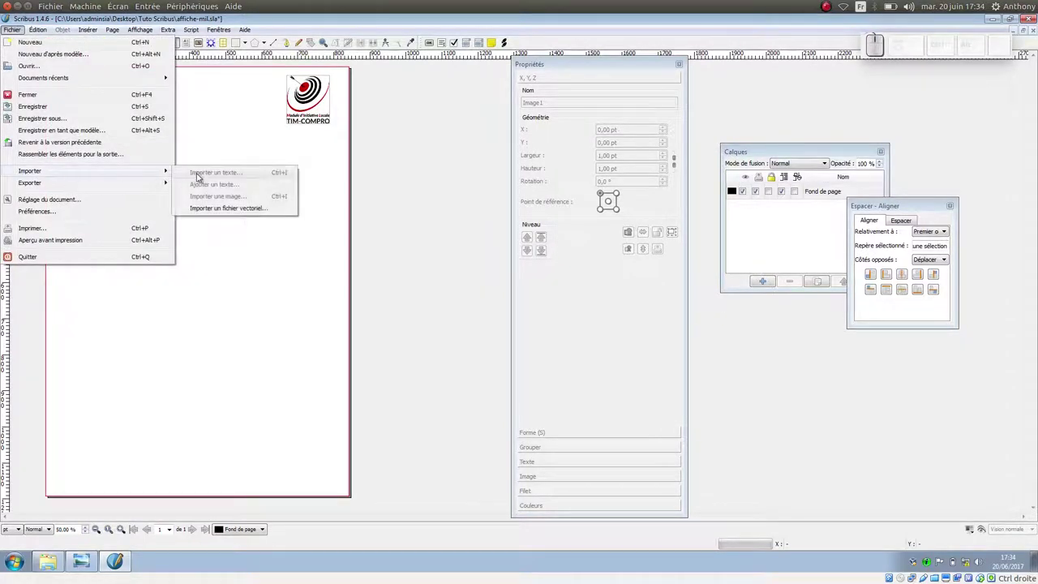
left_click(213, 213)
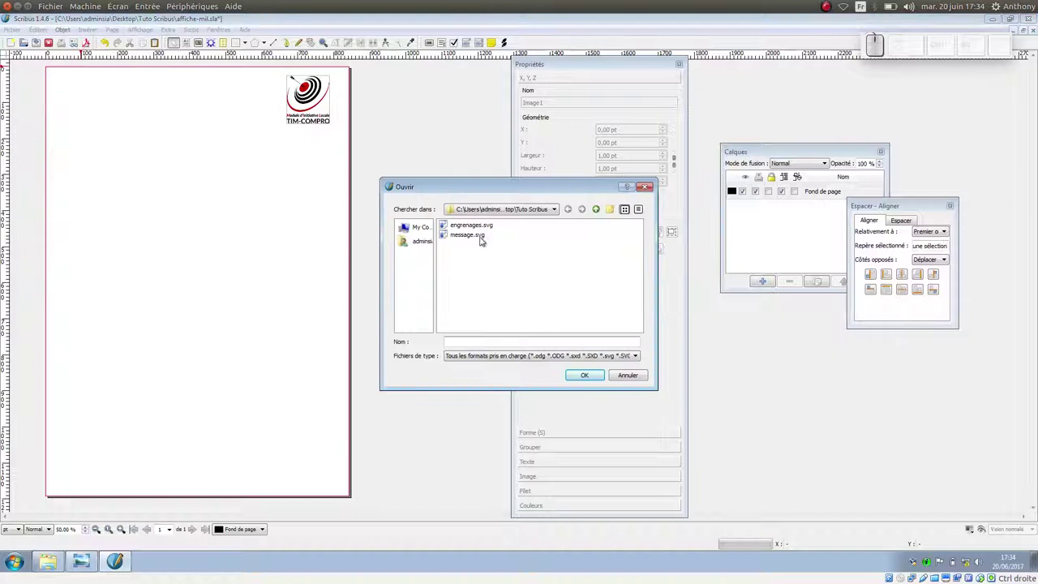
left_click(478, 242)
left_click(596, 380)
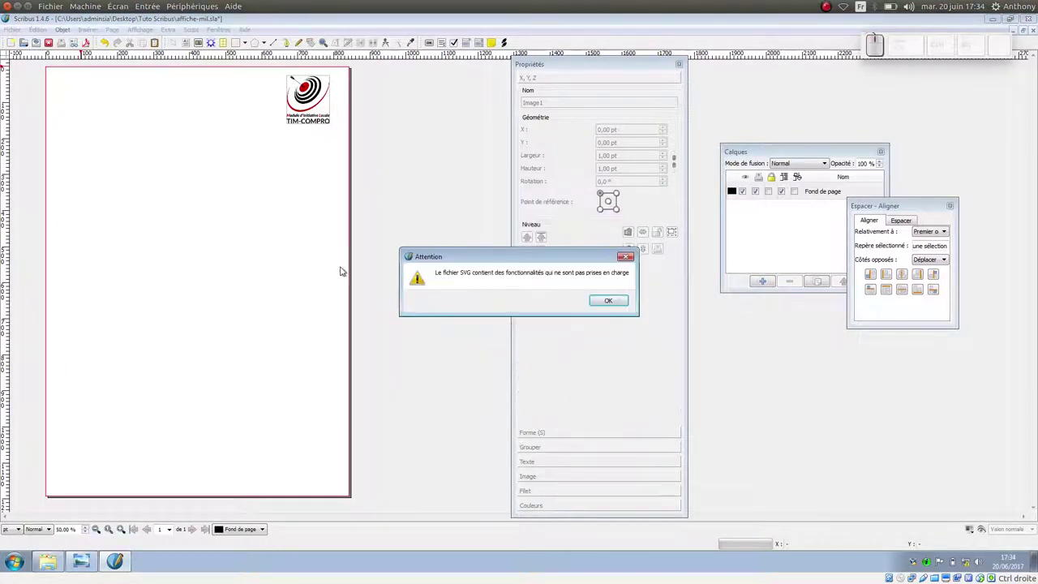
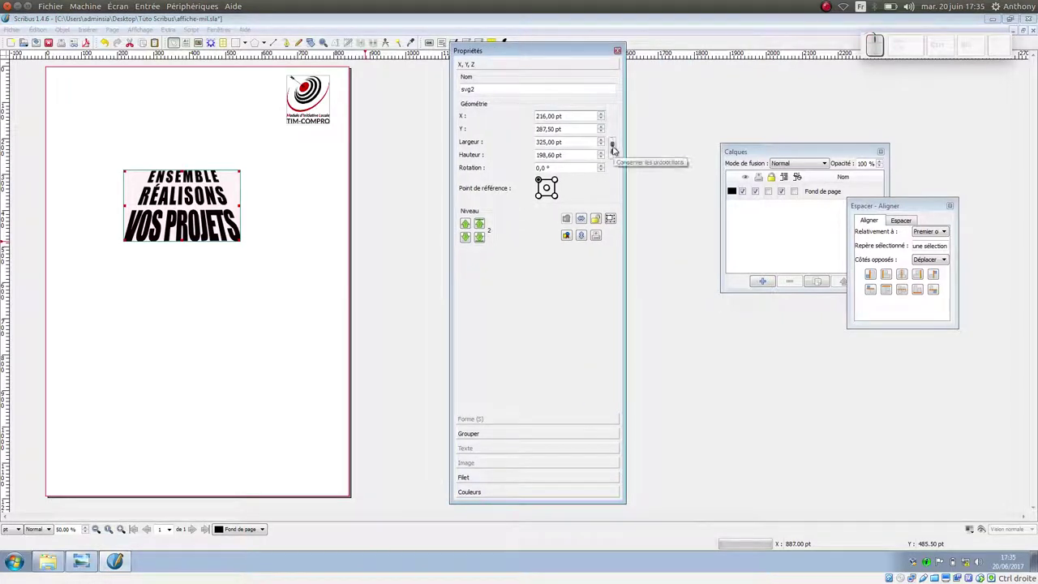
Step: Set the headline width to 650 pt with width and height kept proportional
left_click(619, 152)
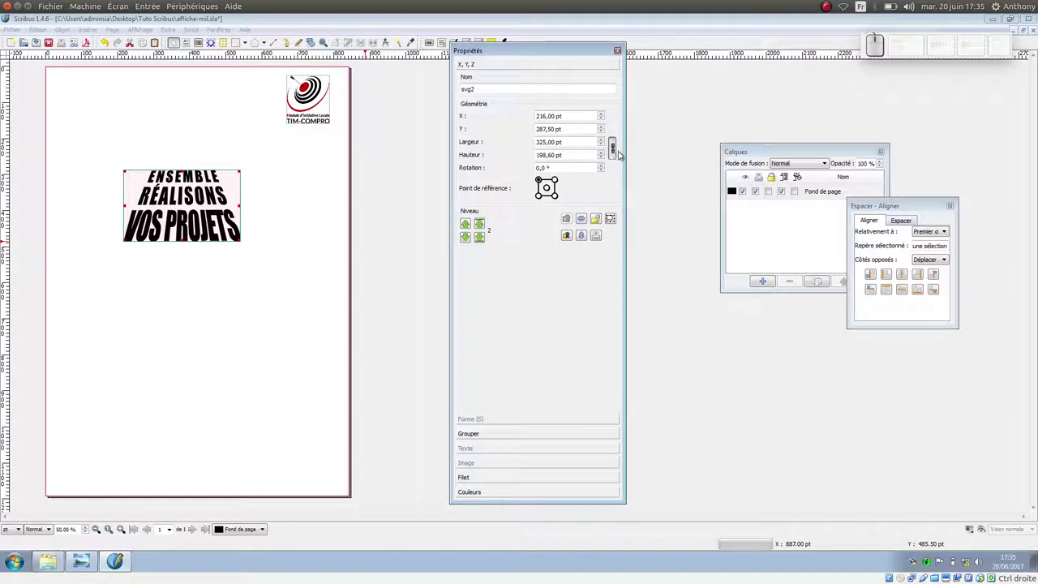
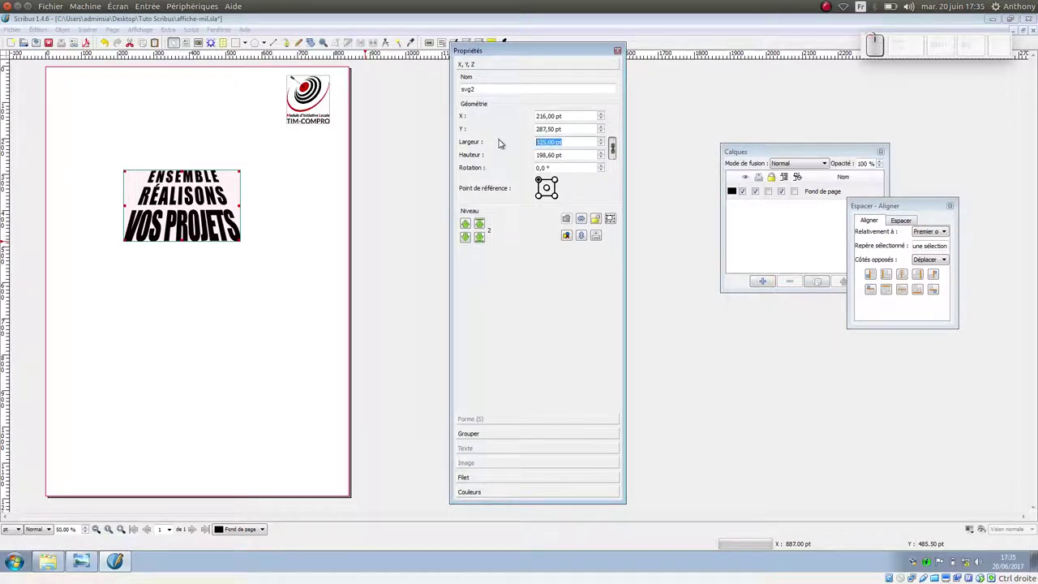
key("KP_6")
key("KP_5")
key("KP_0")
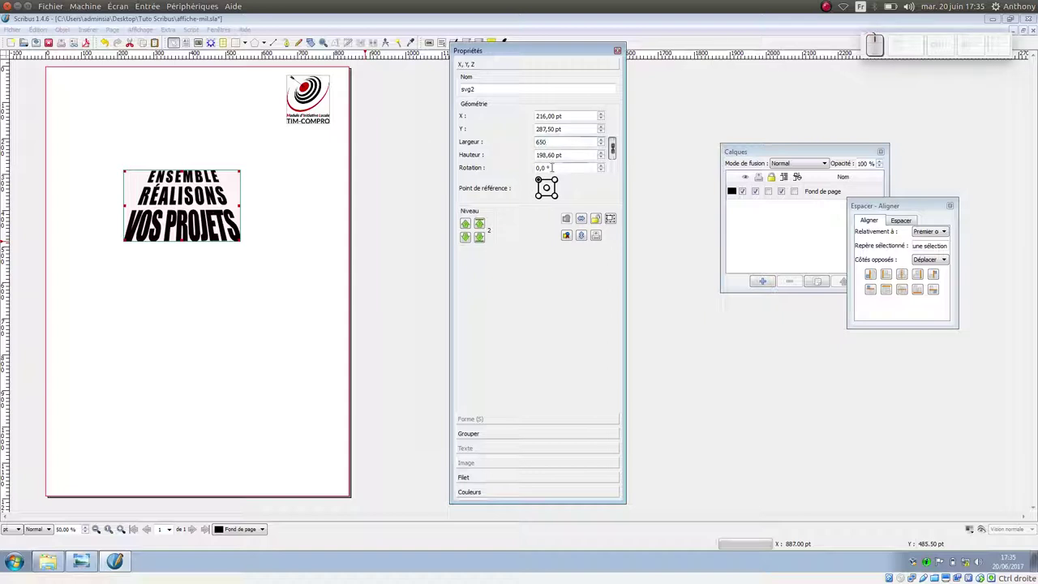
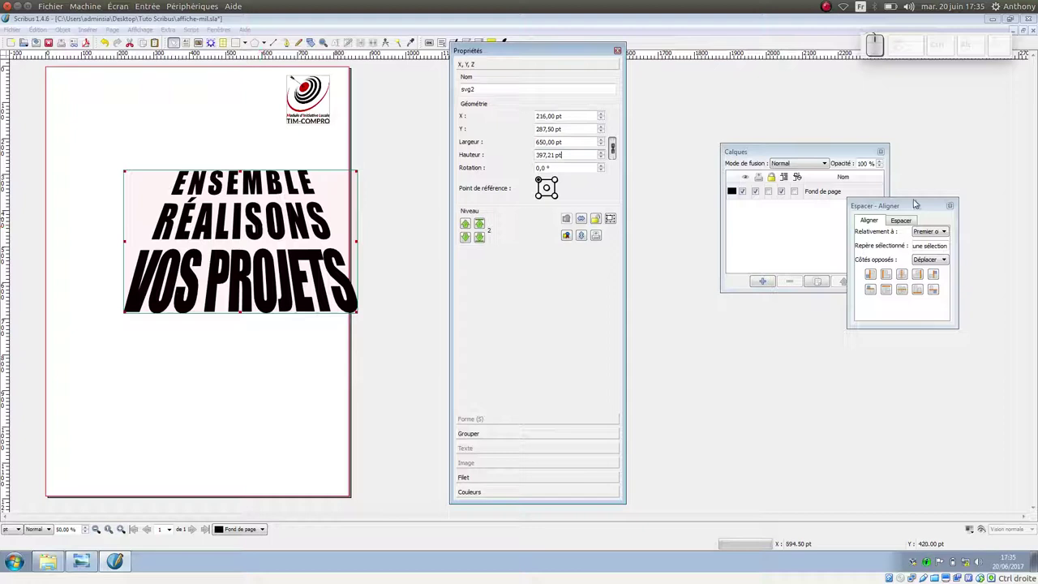
Step: In Espacer et aligner, set the alignment reference to Page for the headline
left_click(917, 208)
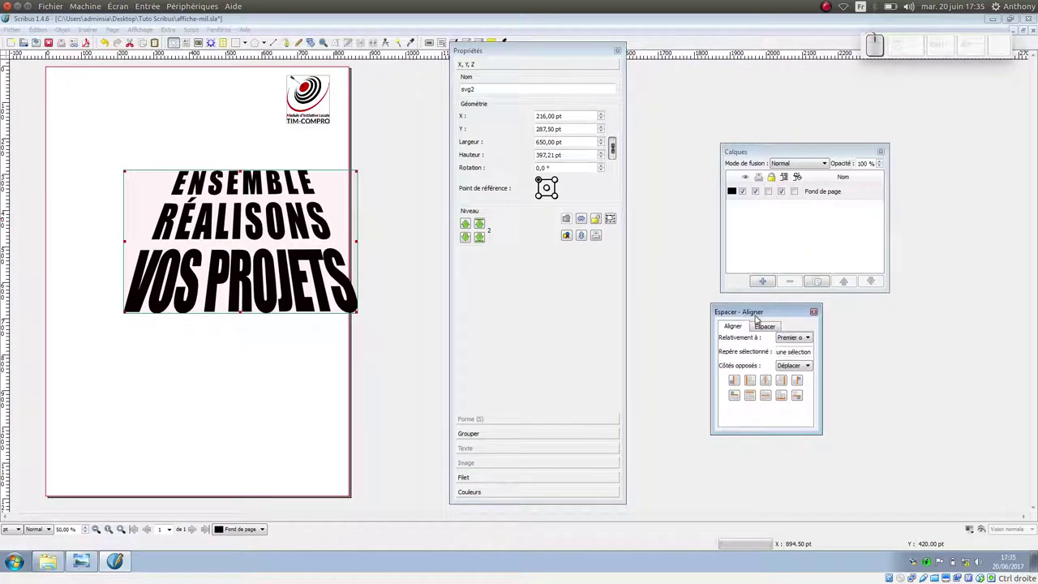
left_click(233, 36)
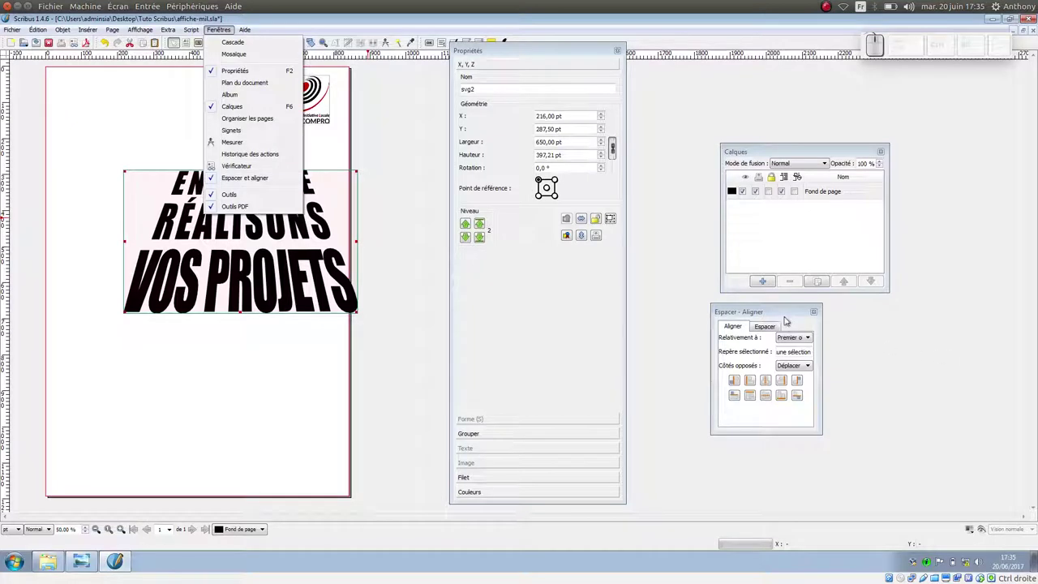
left_click(779, 312)
left_click(813, 345)
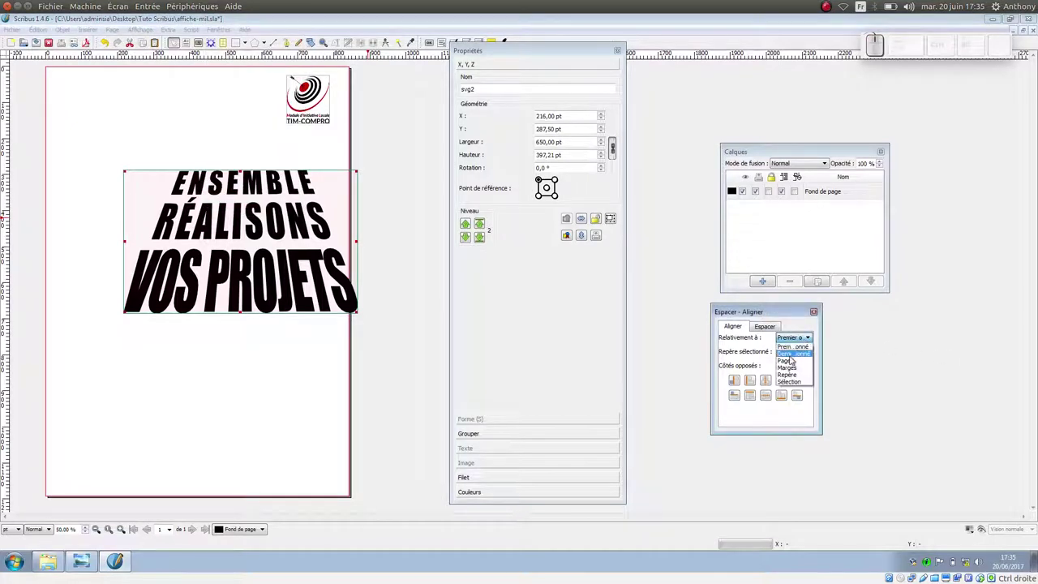
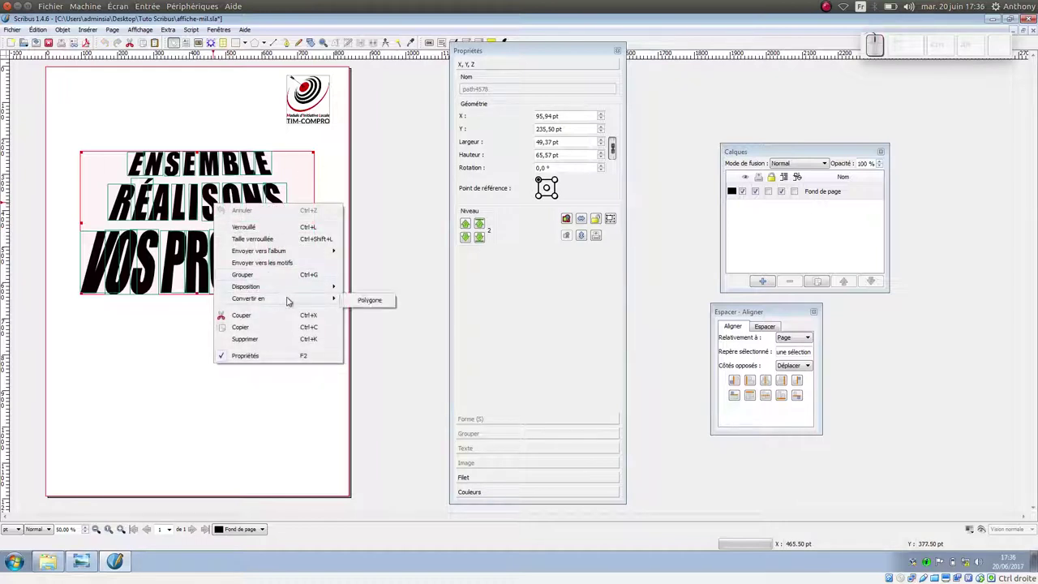
Step: Convert the headline letters to polygons and combine them into one shape
left_click(369, 308)
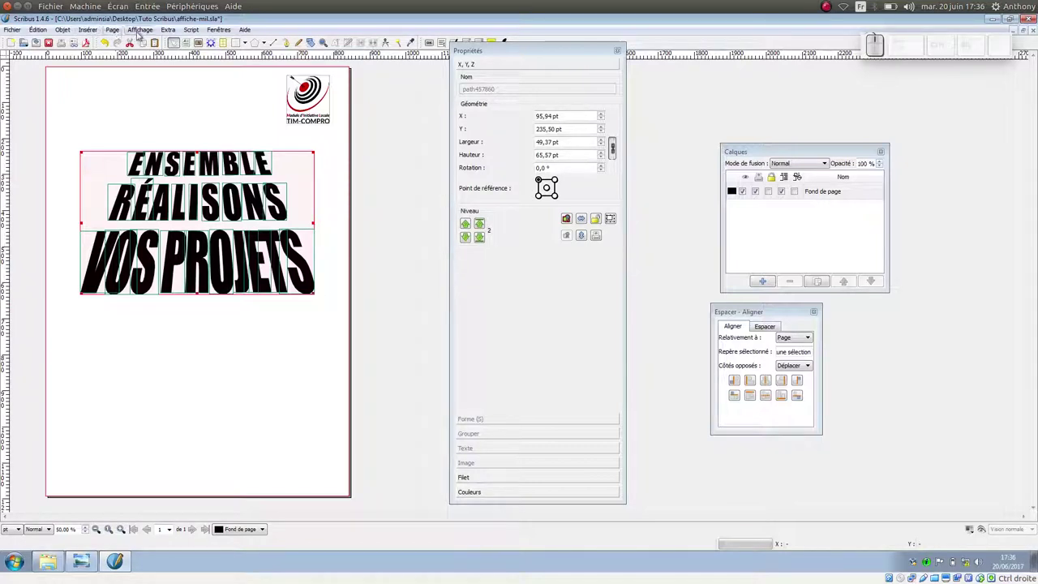
left_click(67, 34)
left_click(110, 374)
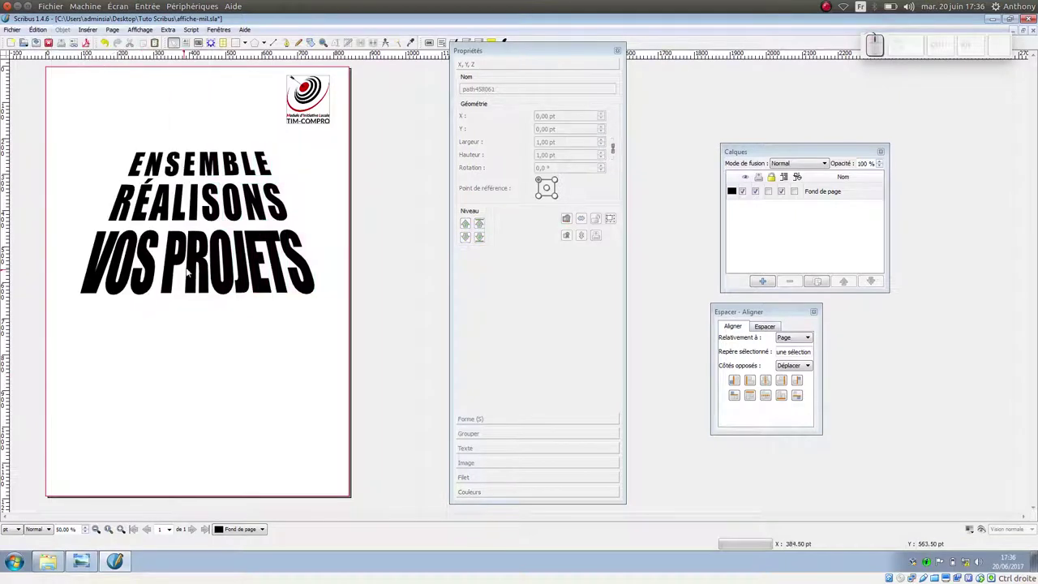
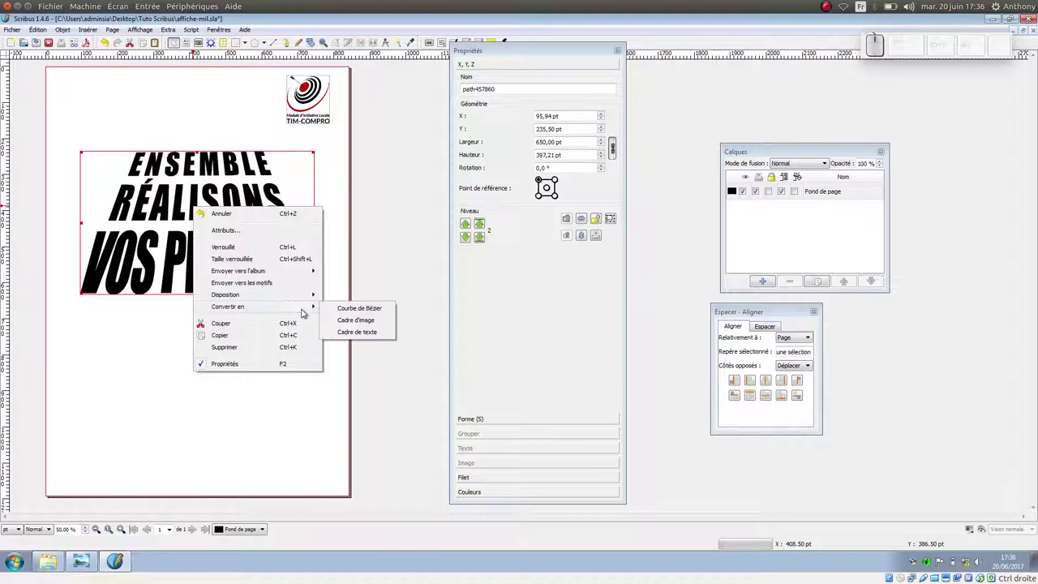
Step: Convert the combined headline polygon into an image frame via Convertir en > Cadre d'image
left_click(351, 325)
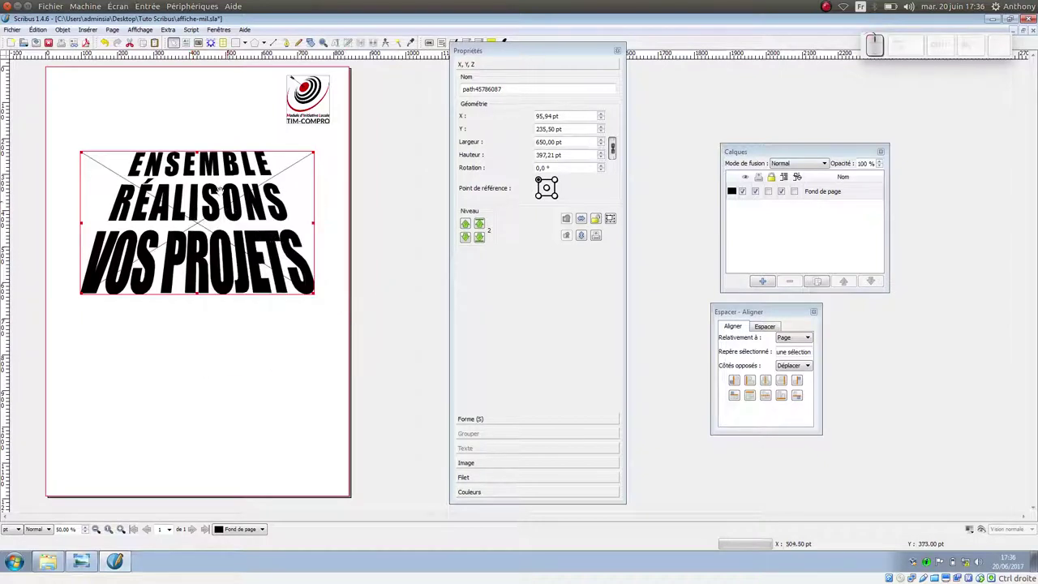
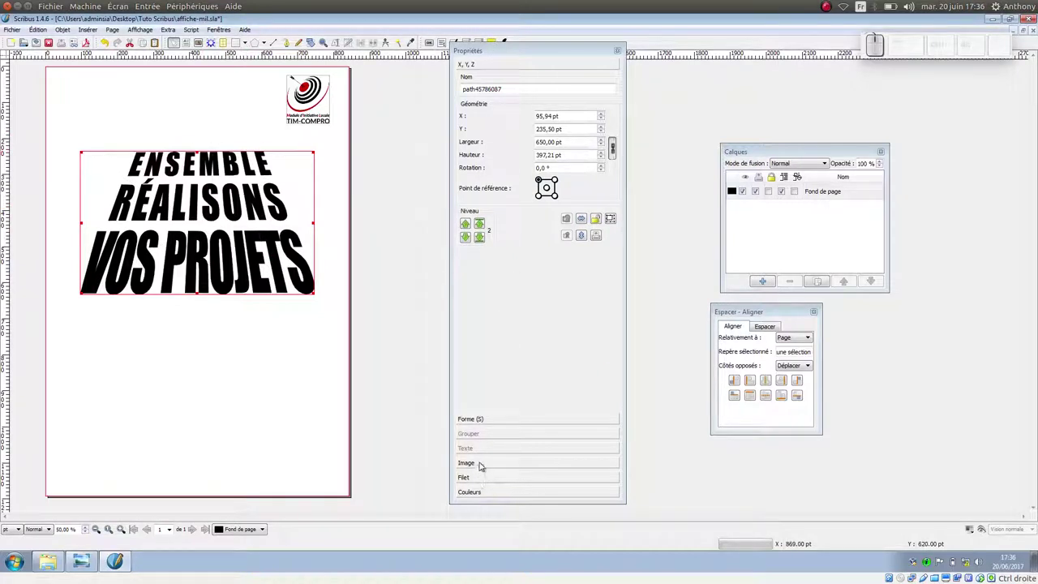
Step: Scale the pattern image to the frame proportionally so it shows through the letters
left_click(485, 467)
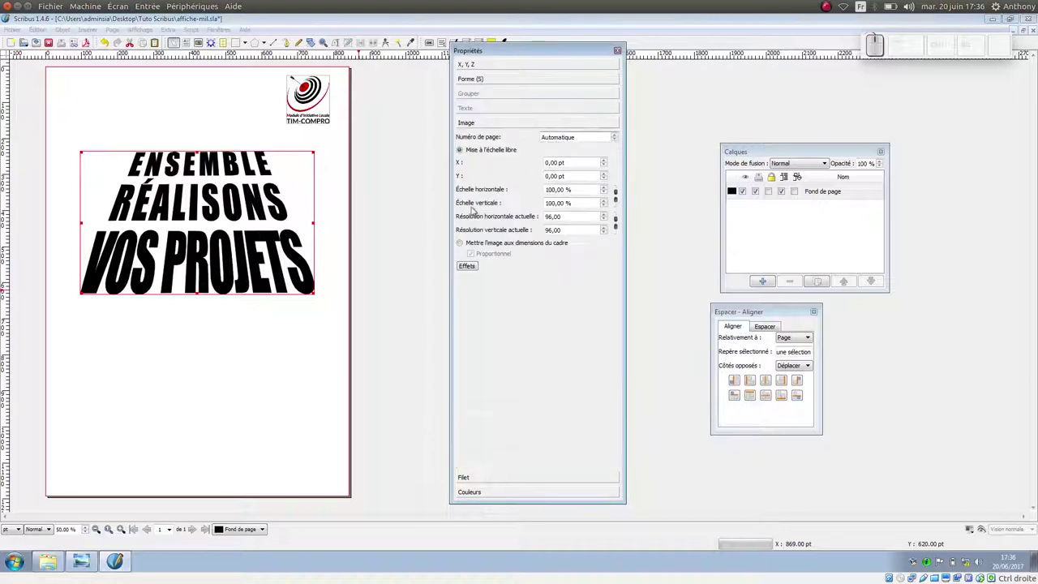
left_click(478, 248)
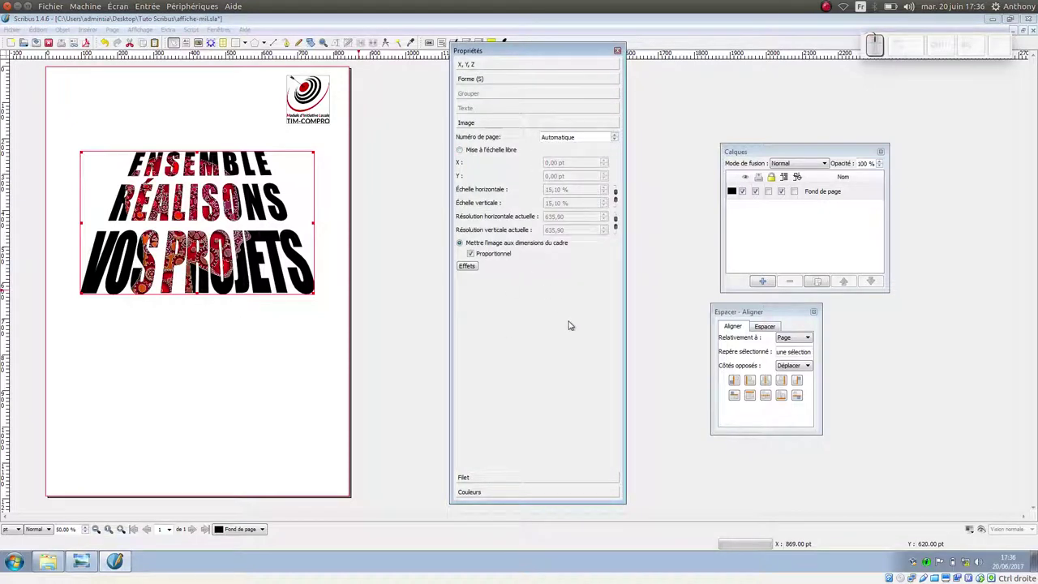
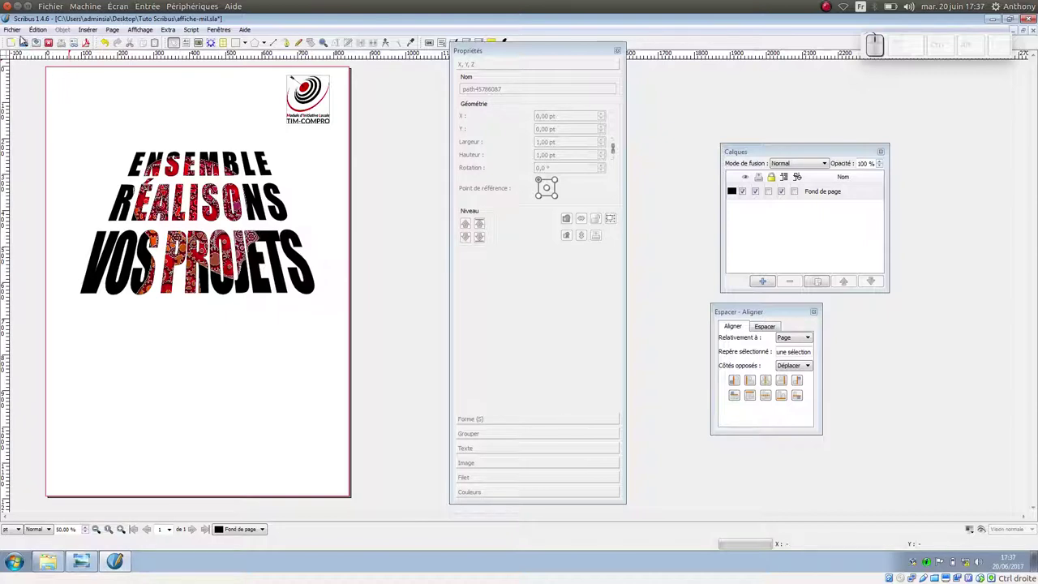
Step: Import the engrenages.svg vector file and dismiss the unsupported-features warning
left_click(22, 34)
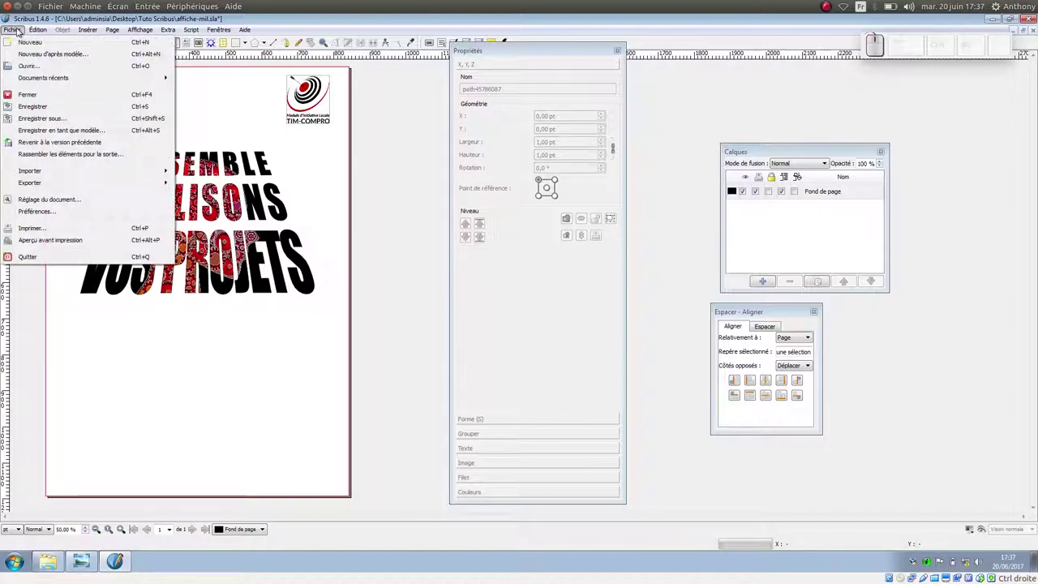
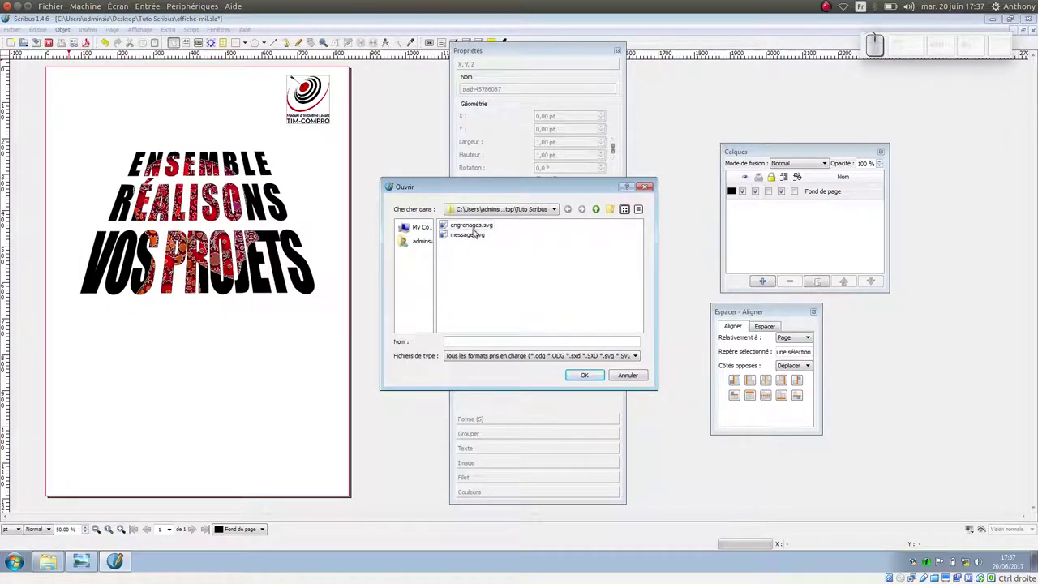
left_click(480, 232)
left_click(598, 376)
left_click(606, 305)
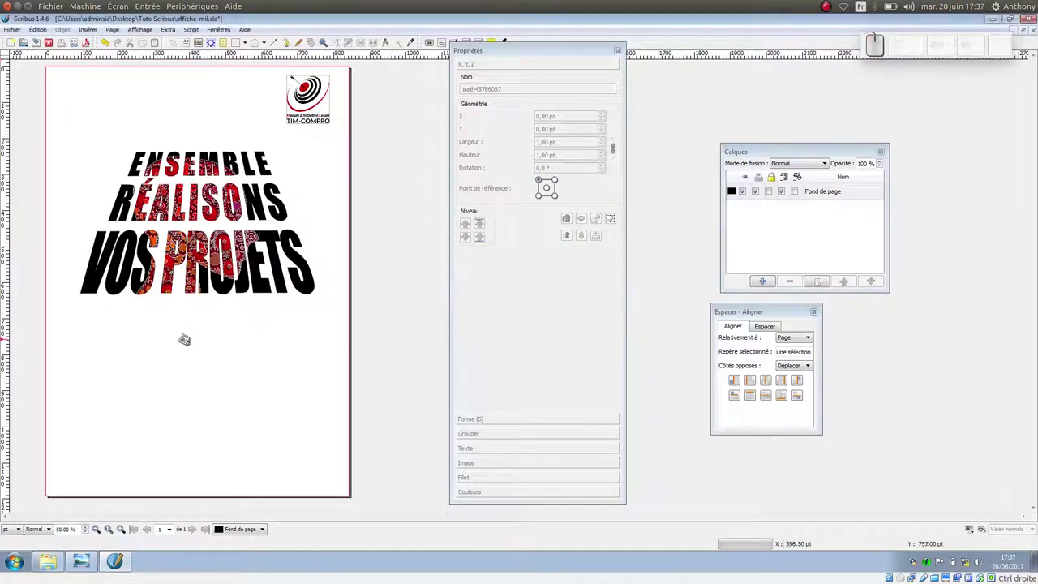
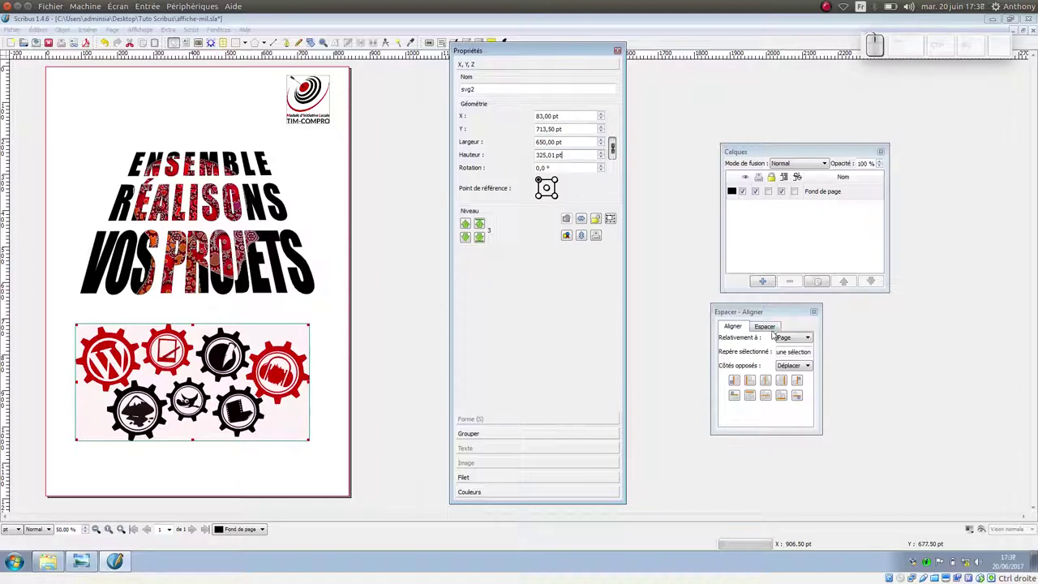
Step: Centre the 650 pt-wide gears drawing horizontally on the page and deselect it
left_click(775, 386)
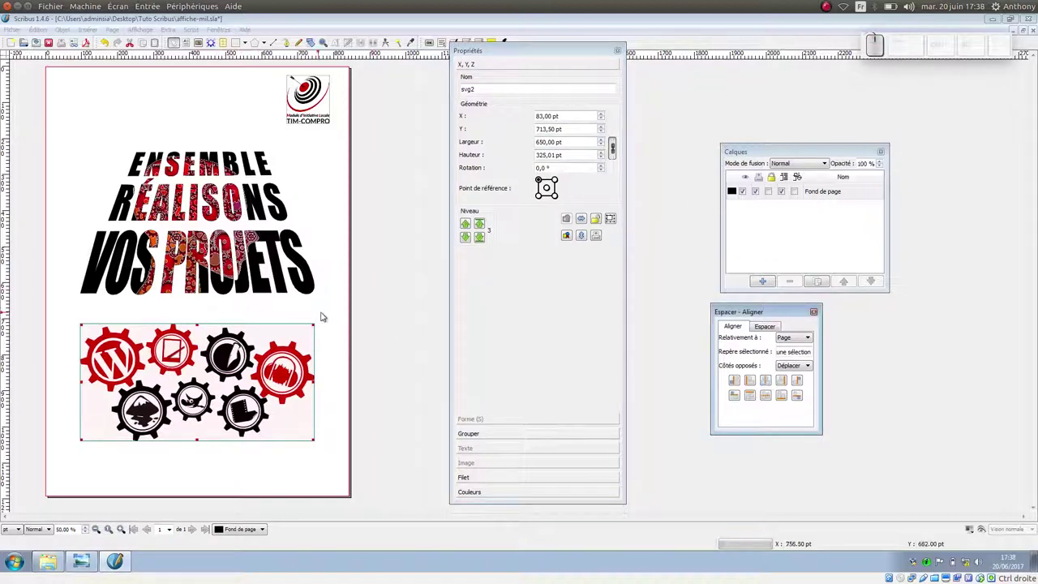
left_click(364, 310)
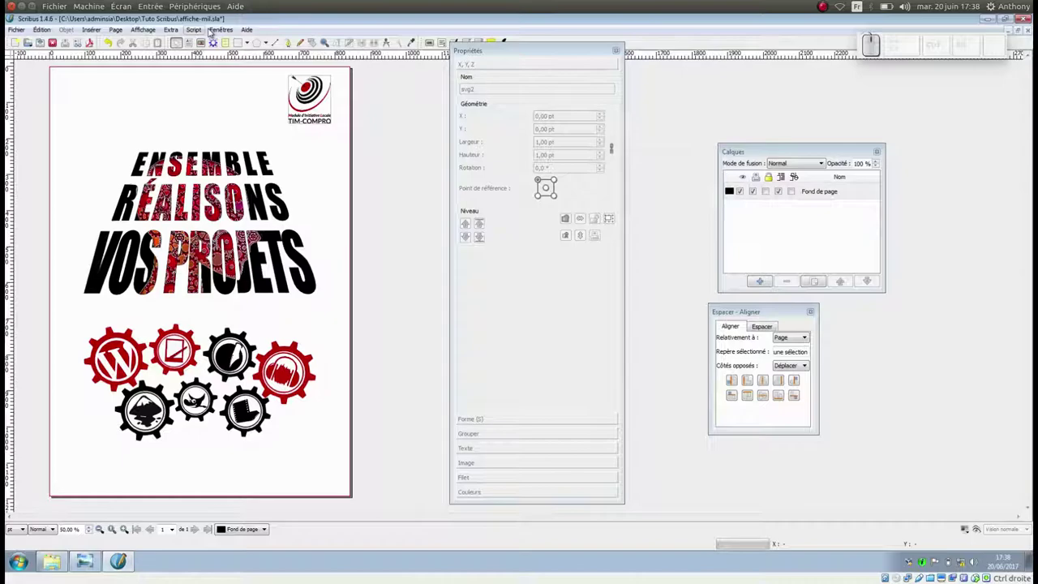